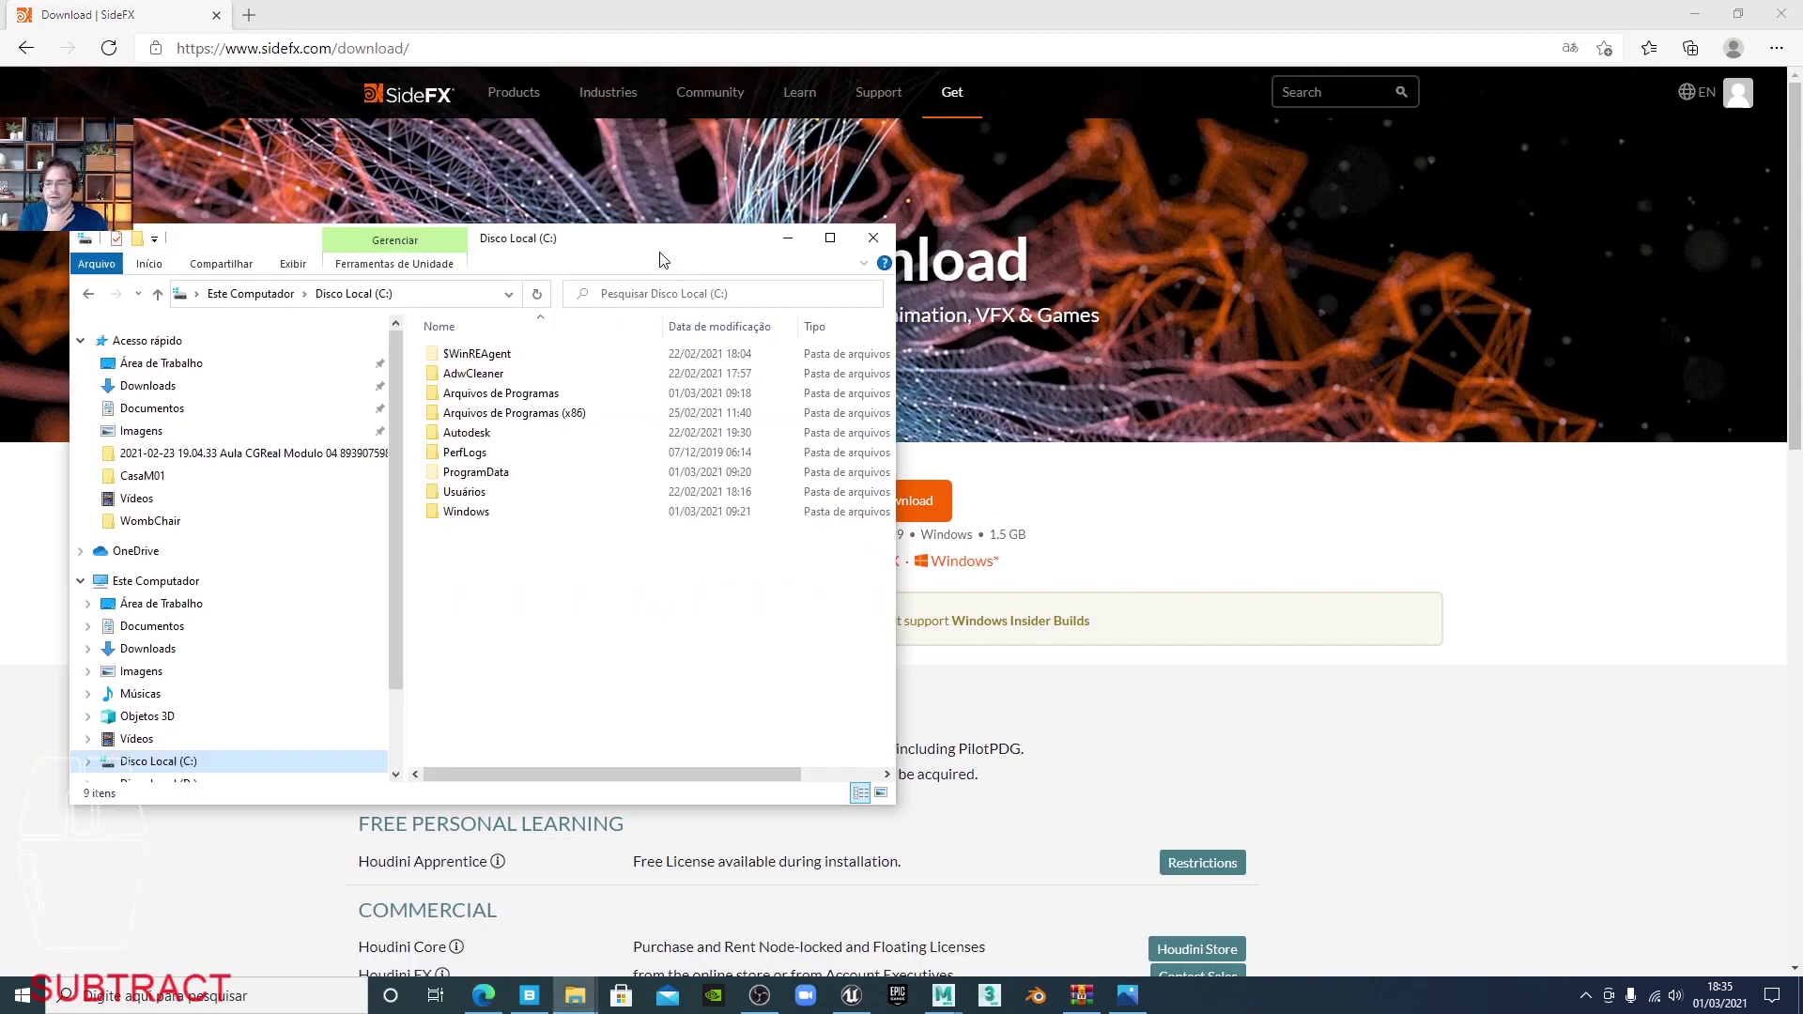
Move the Local Disk (C:) Explorer window to the right side of the screen.
left_click_drag(664, 249, 1506, 242)
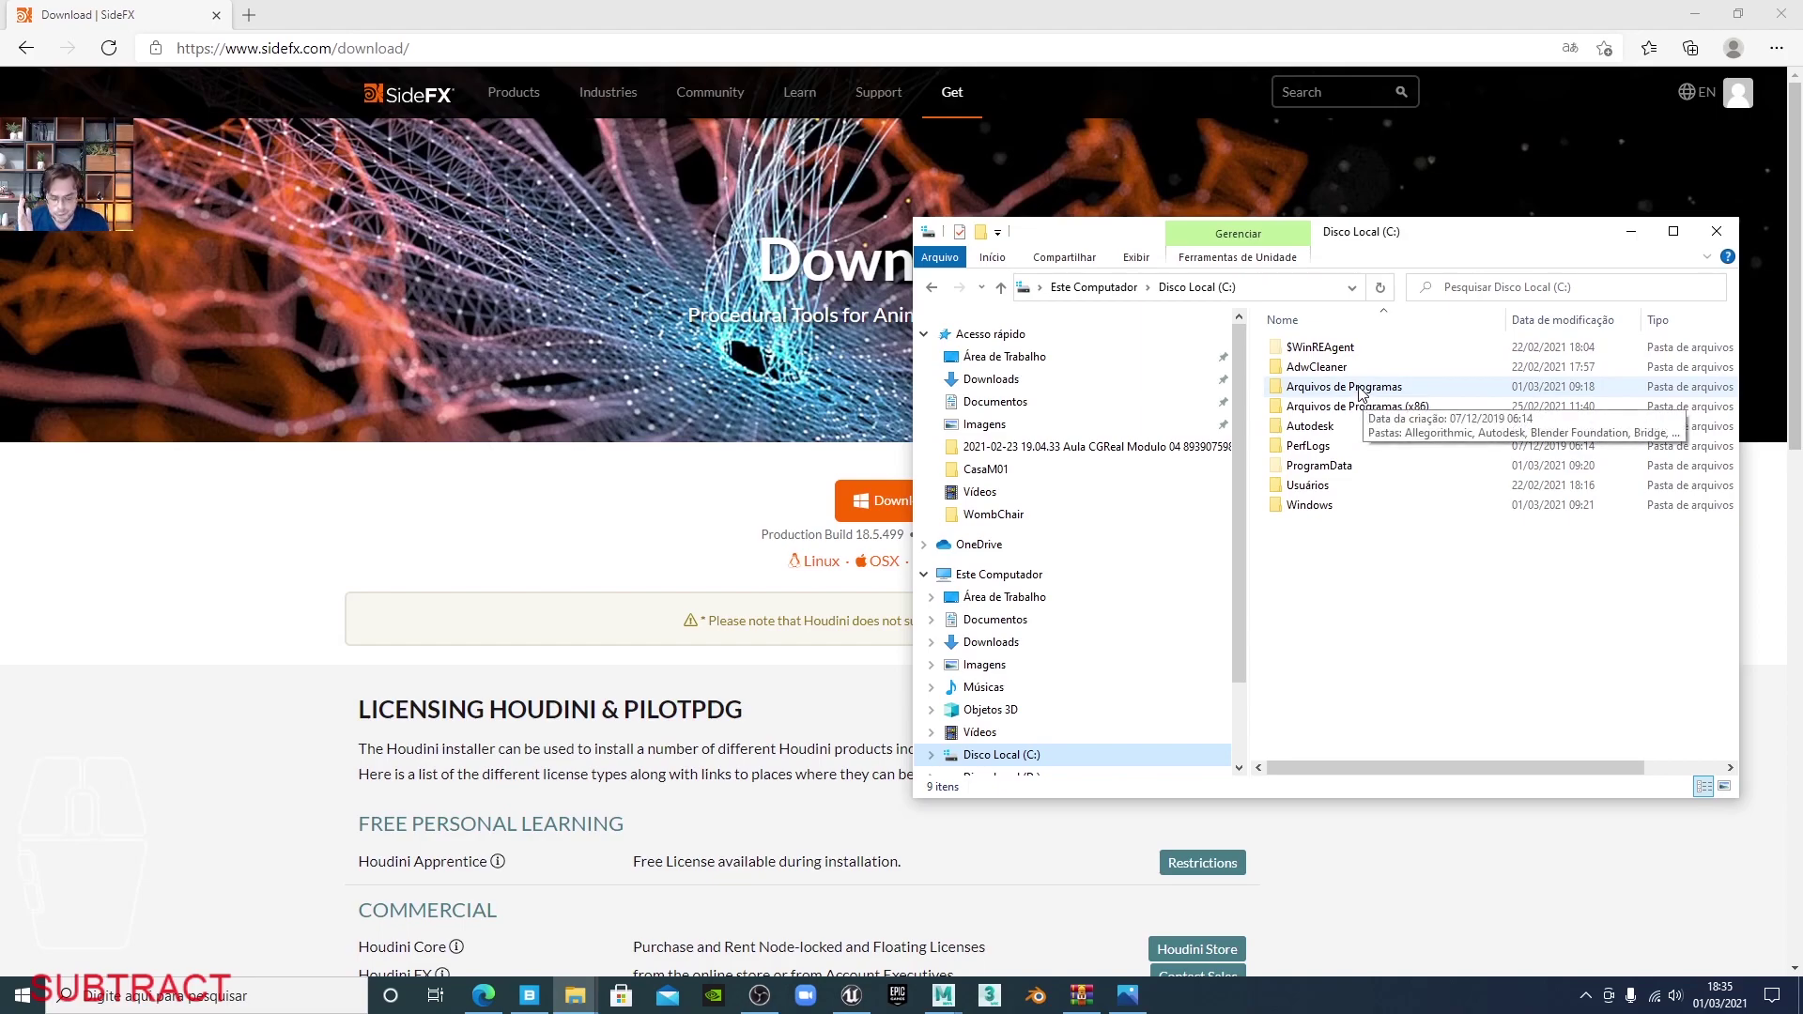
Open the Arquivos de Programas folder listing Autodesk, Epic Games and other installs.
double_click(1365, 391)
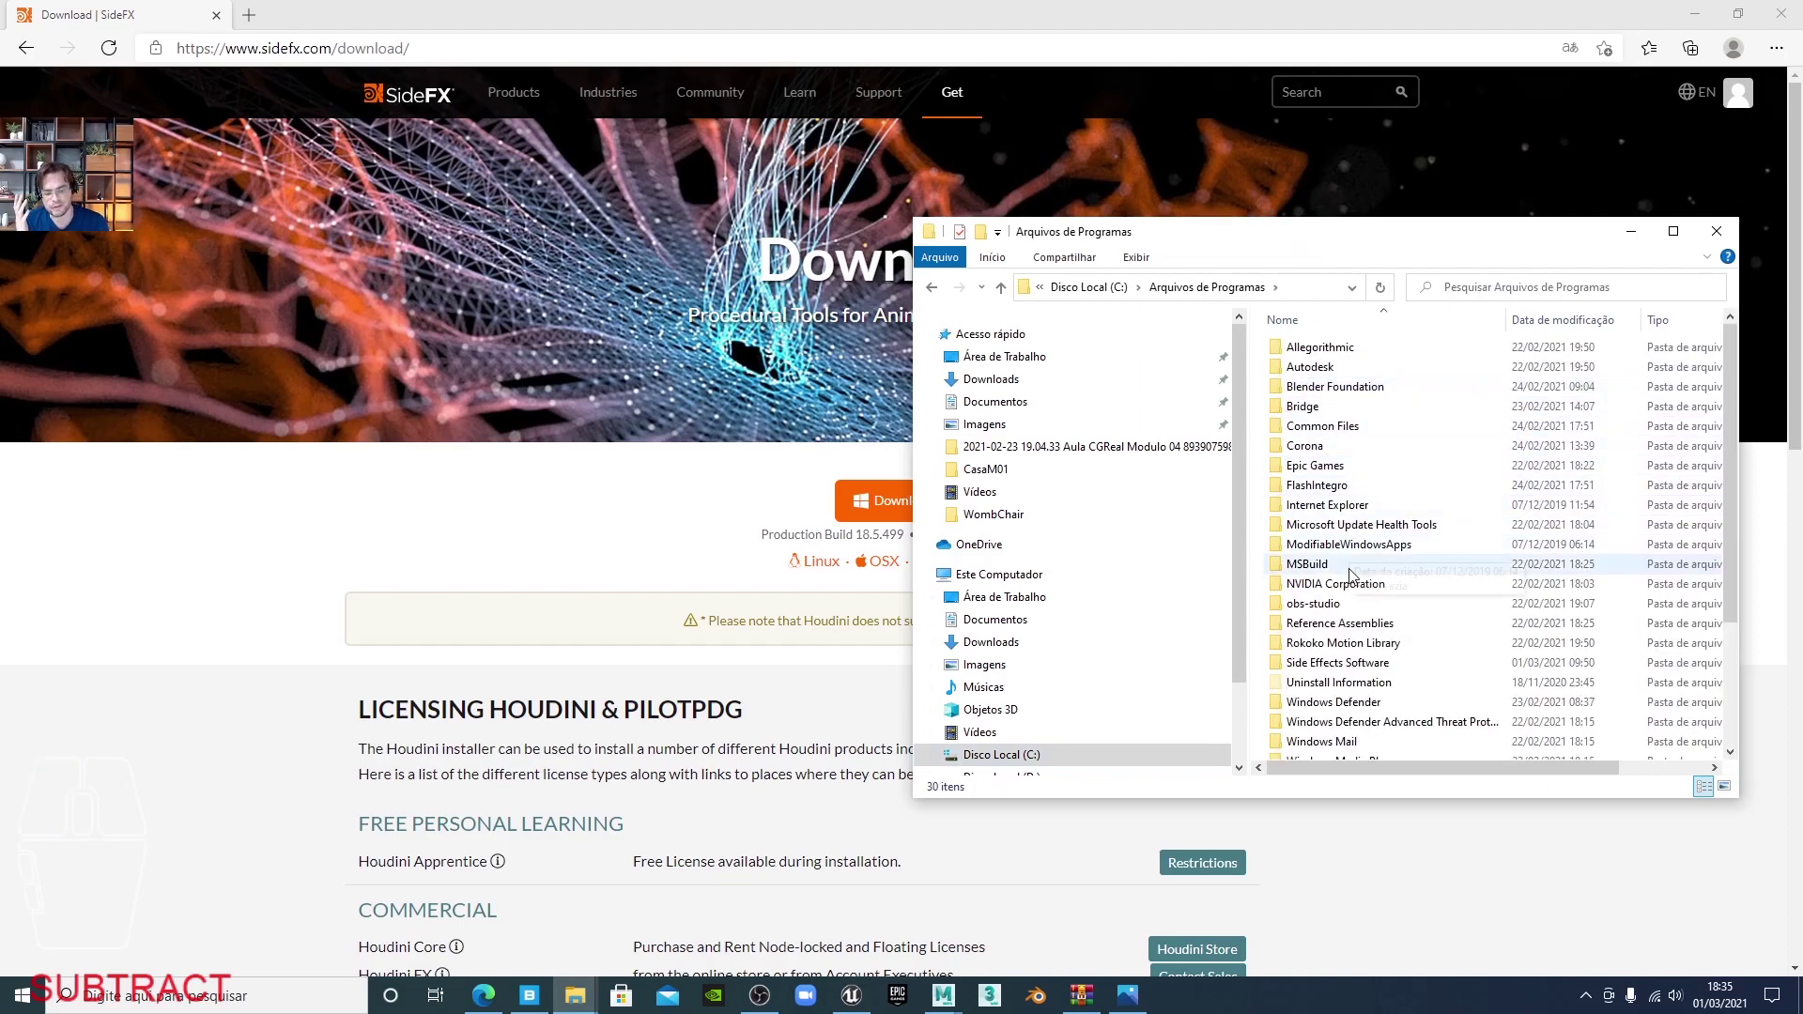
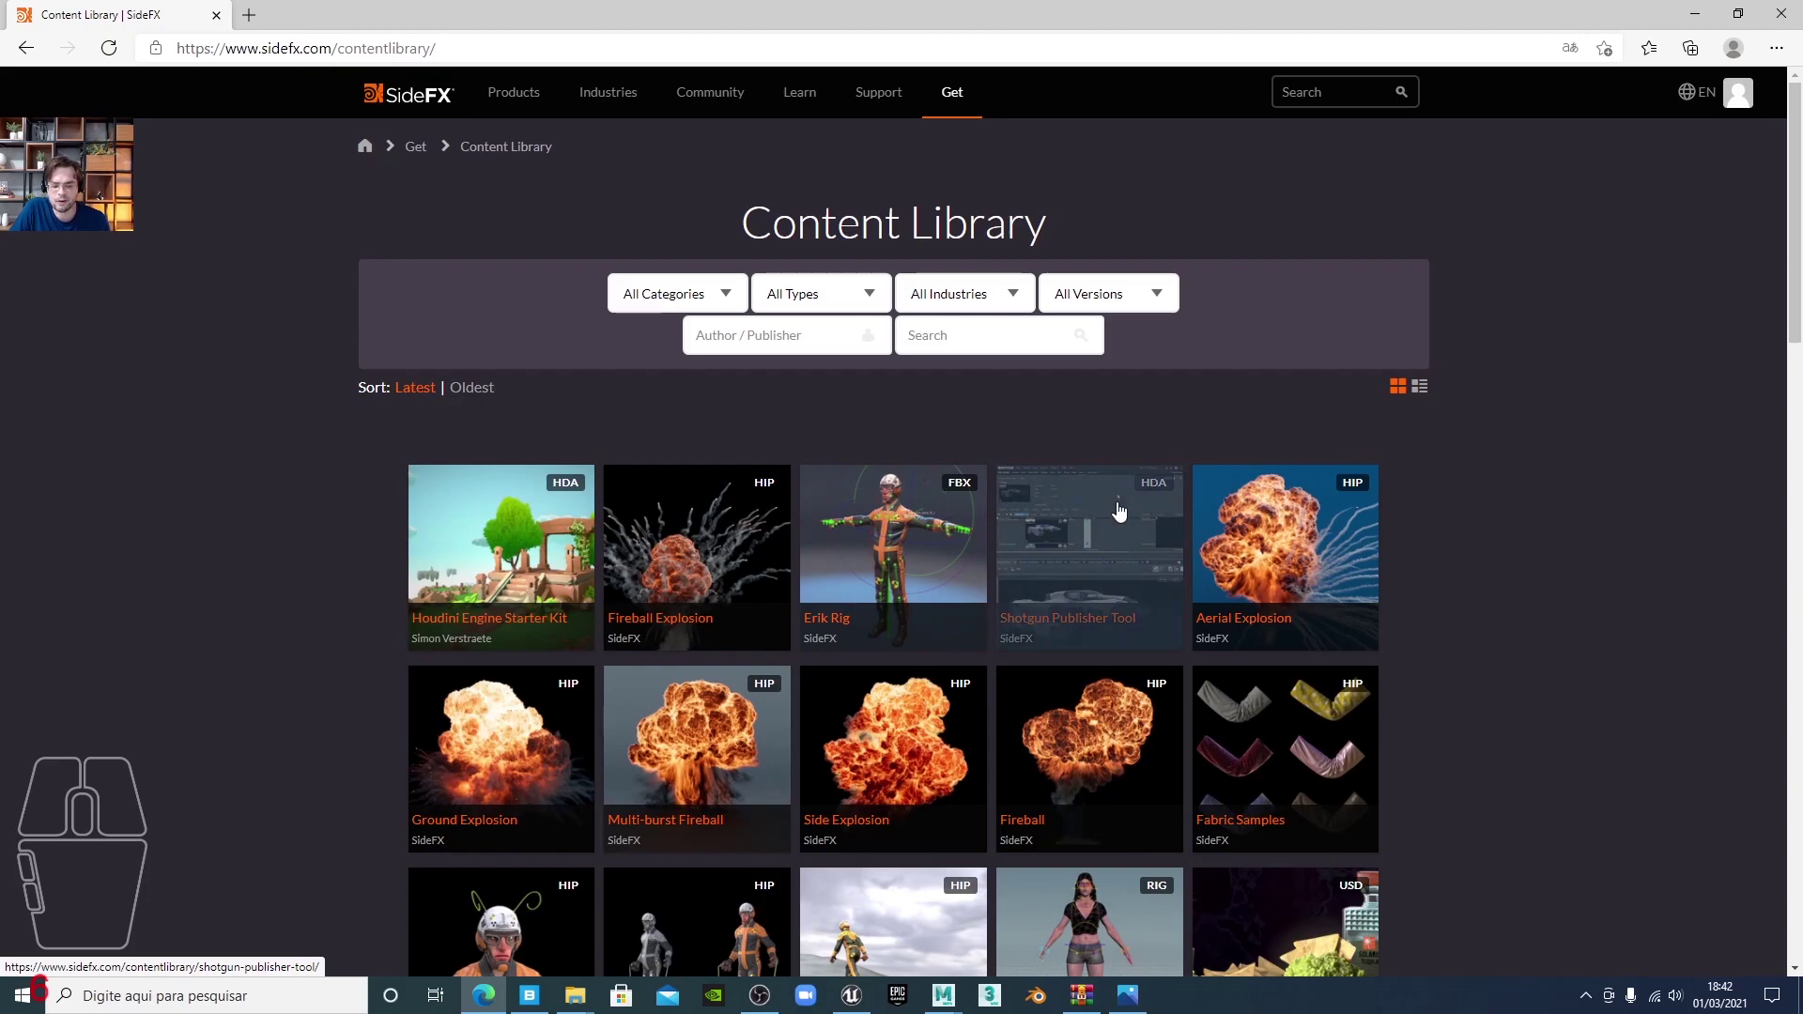
Scroll through the Content Library asset grid, returning to the Houdini Engine Starter Kit at top.
scroll("down", 3)
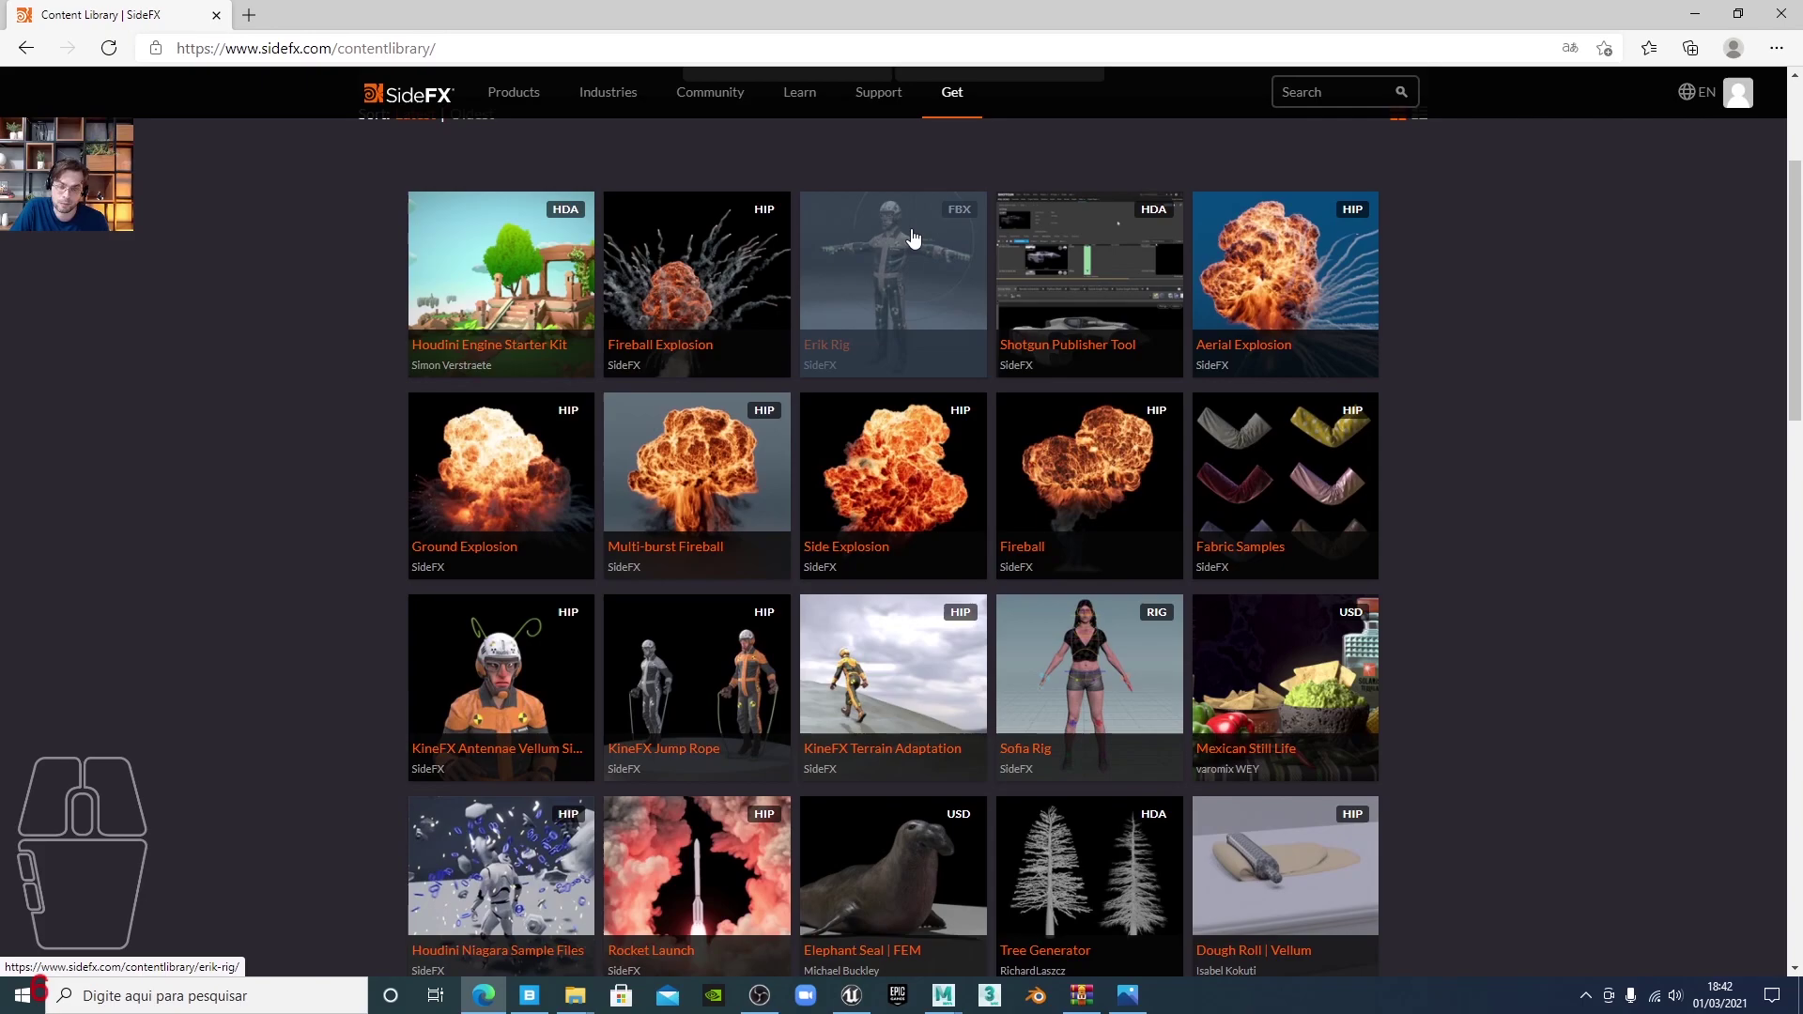
scroll("up", 3)
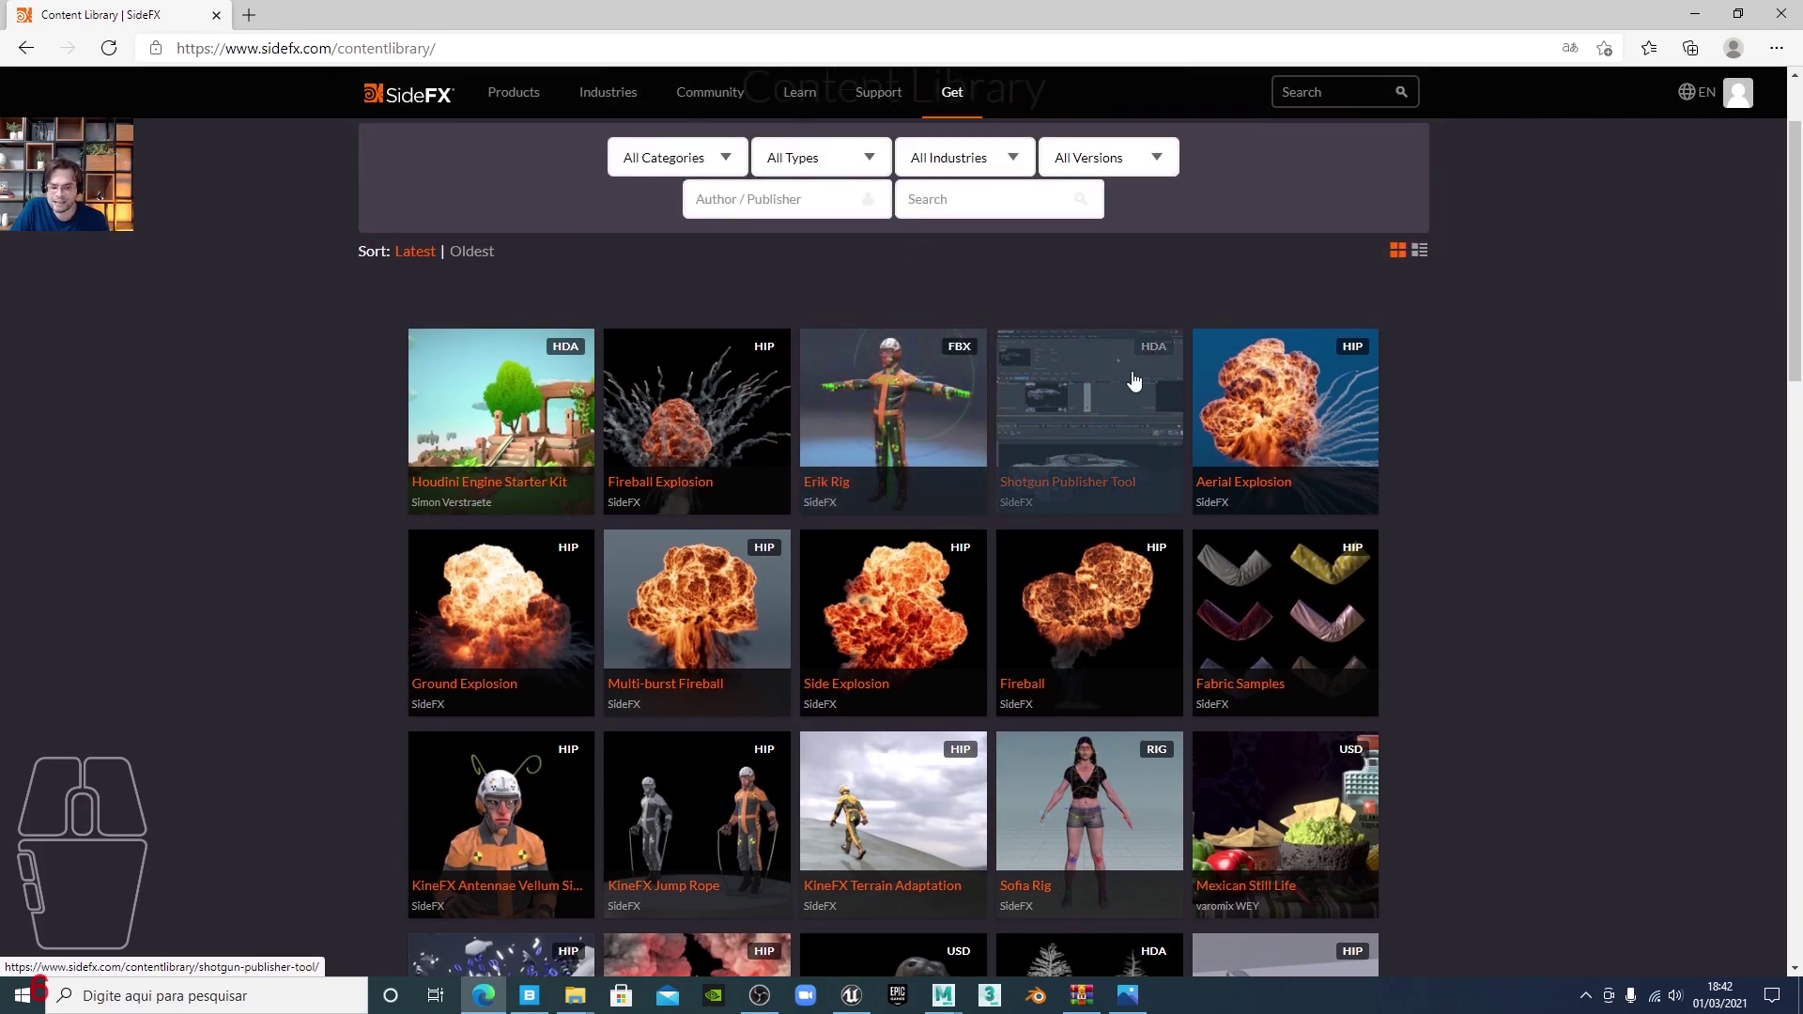
scroll("down", 3)
scroll("down", 3)
scroll("down", 3)
scroll("up", 3)
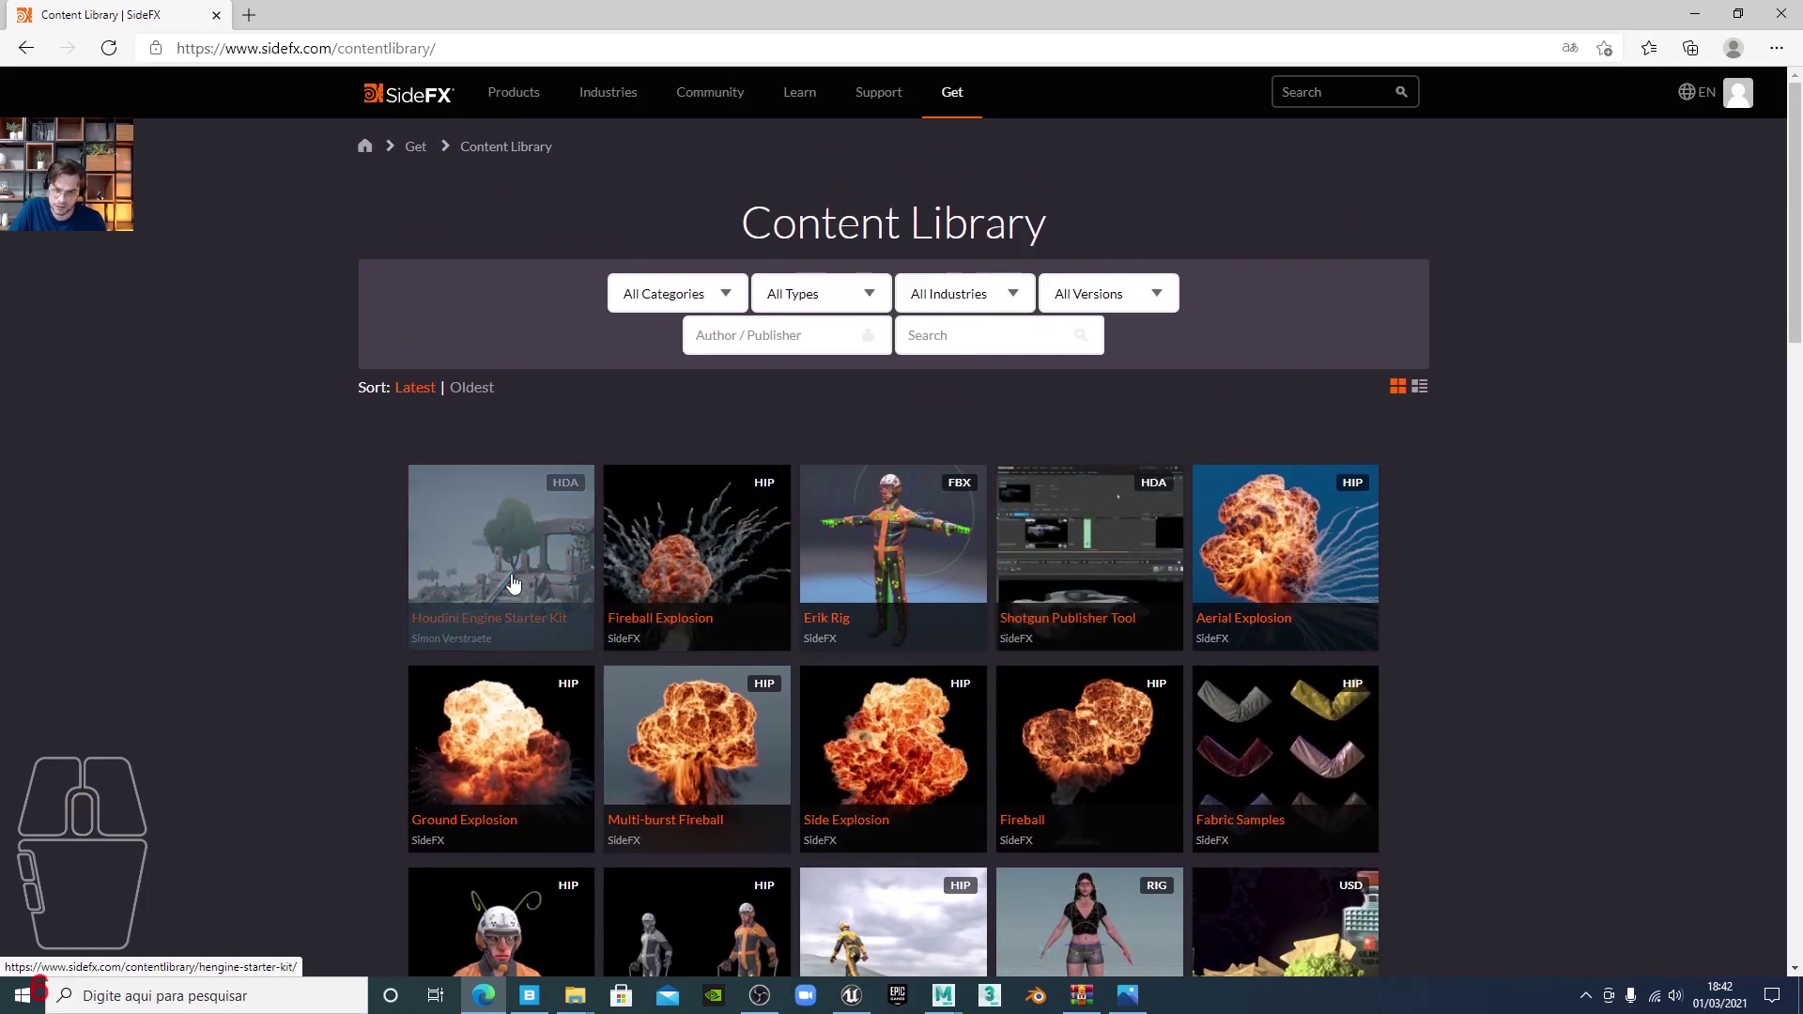
View the Houdini Engine Starter Kit page and step through its preview slides to the Unreal overview video.
left_click(494, 541)
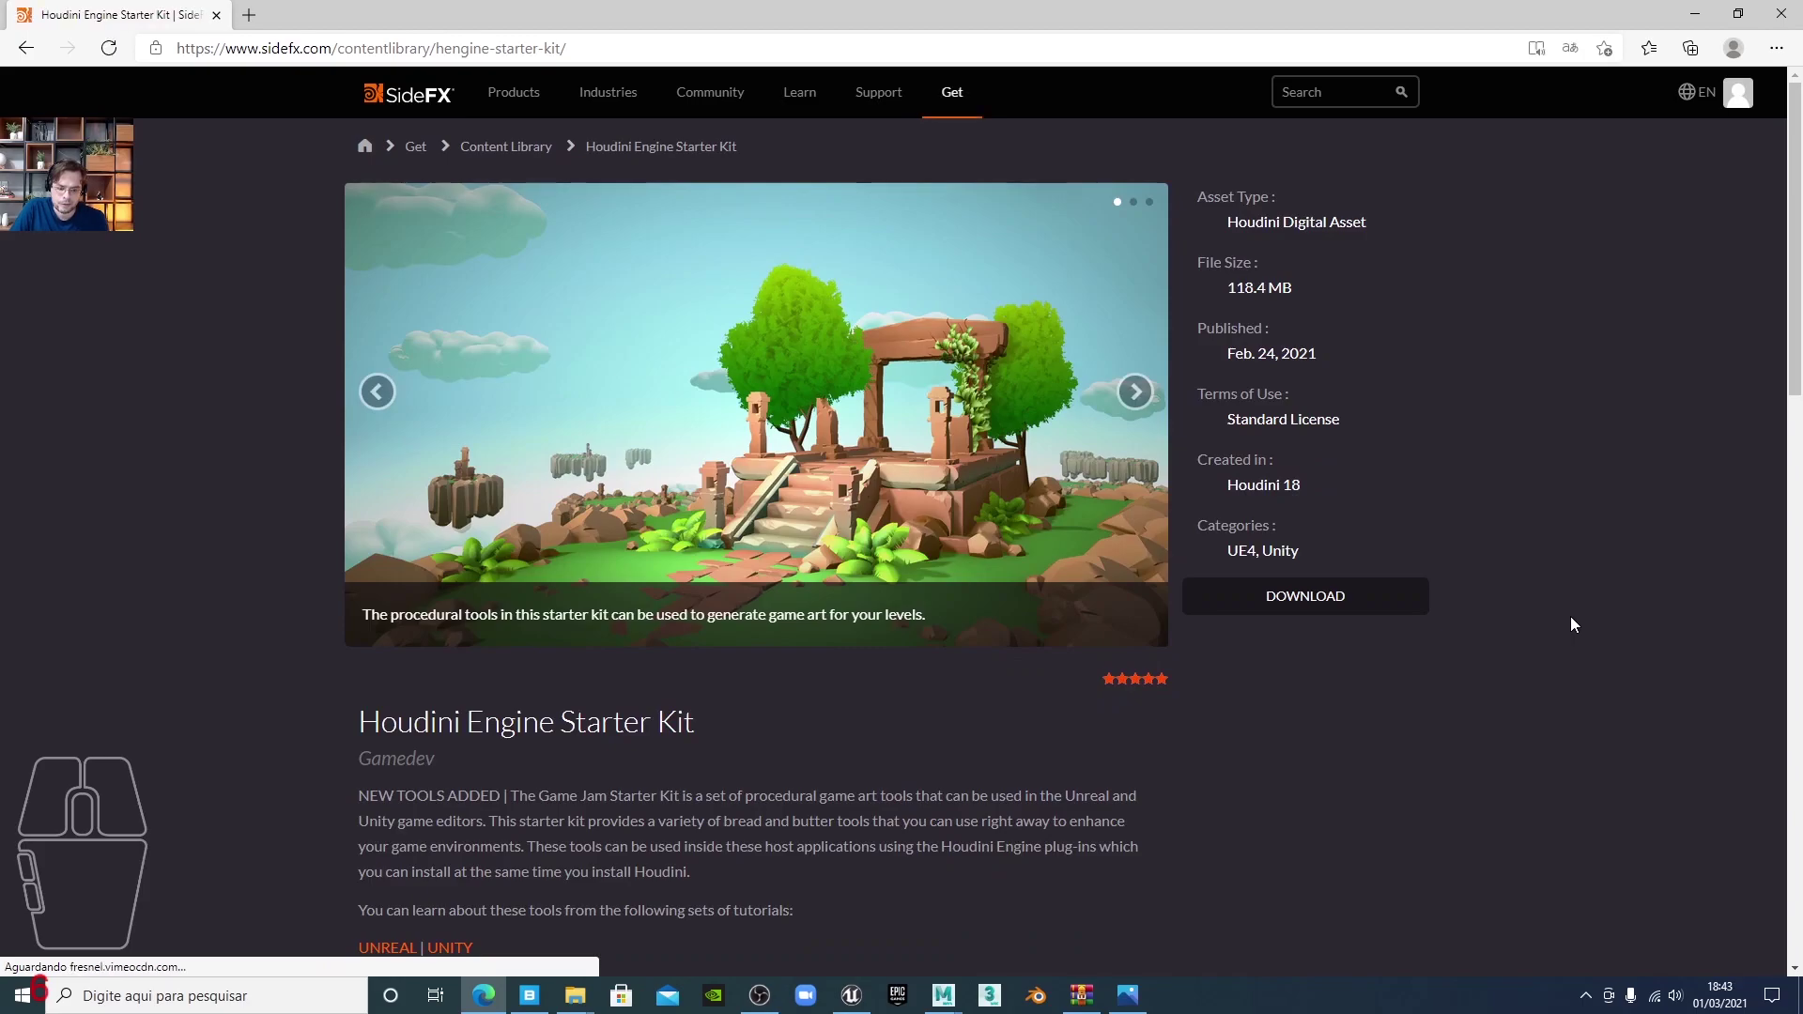
left_click(1151, 406)
left_click(1151, 406)
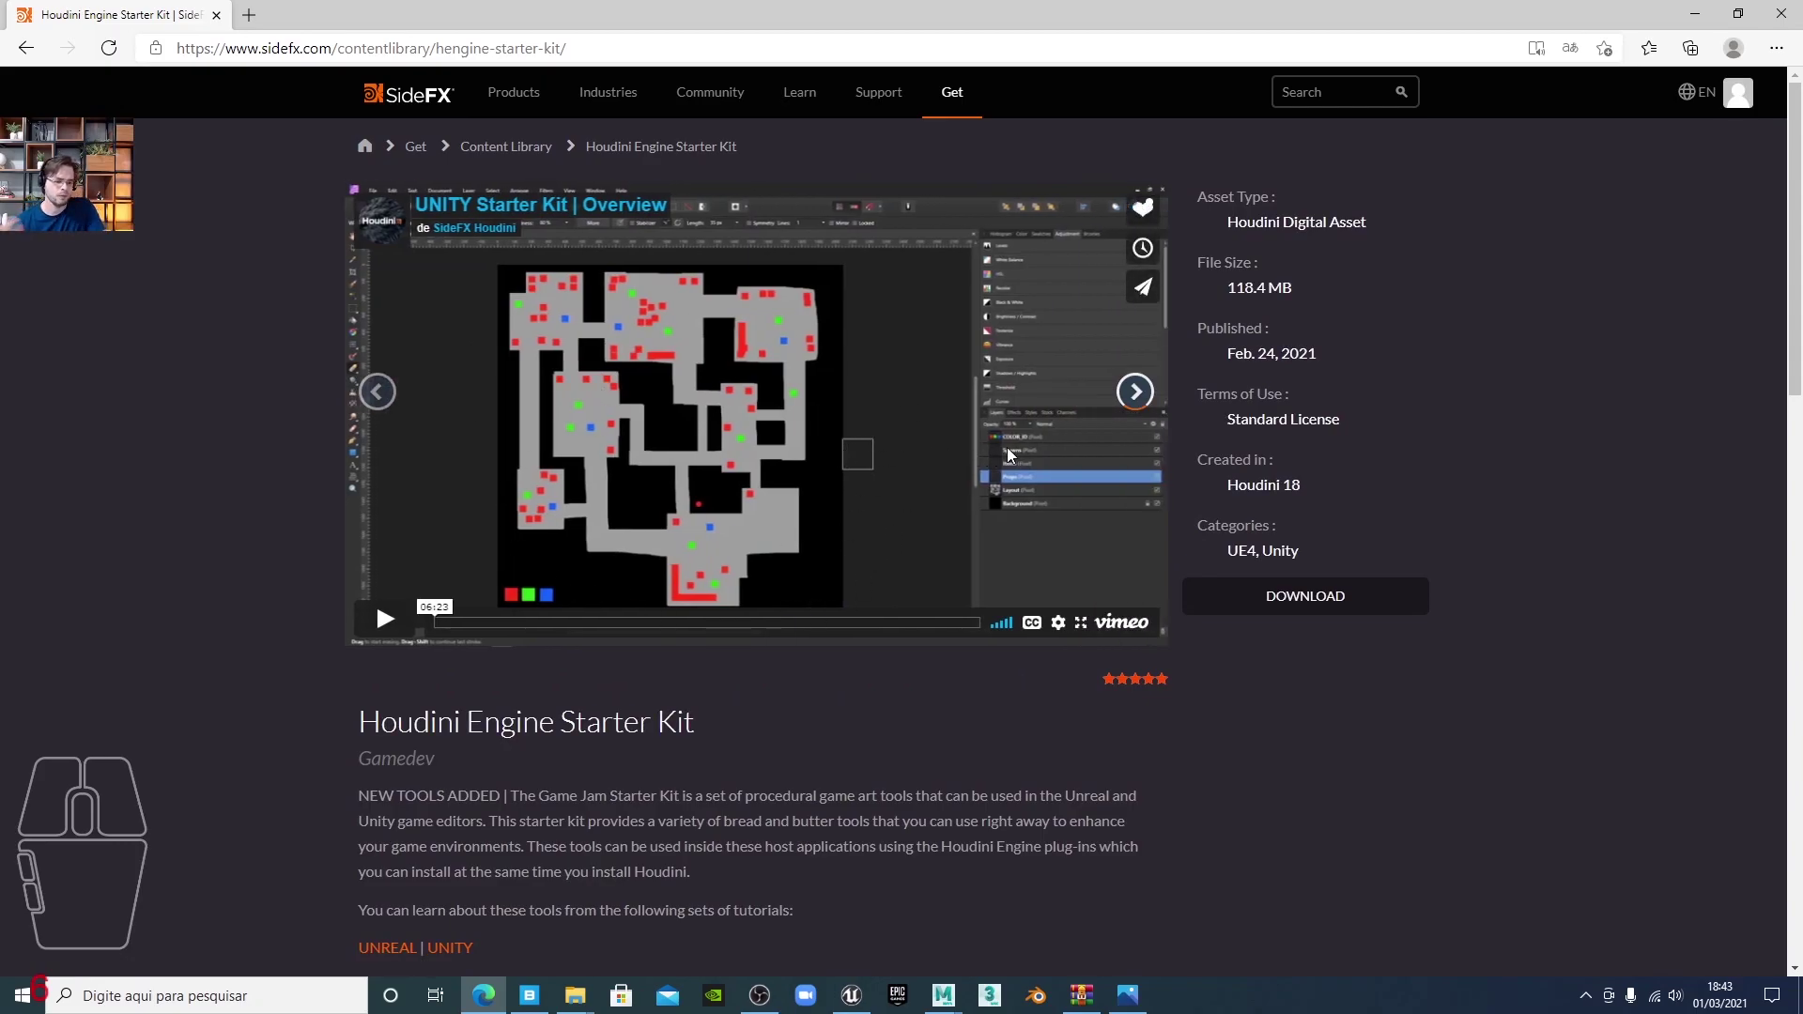
left_click(1154, 398)
left_click(1154, 398)
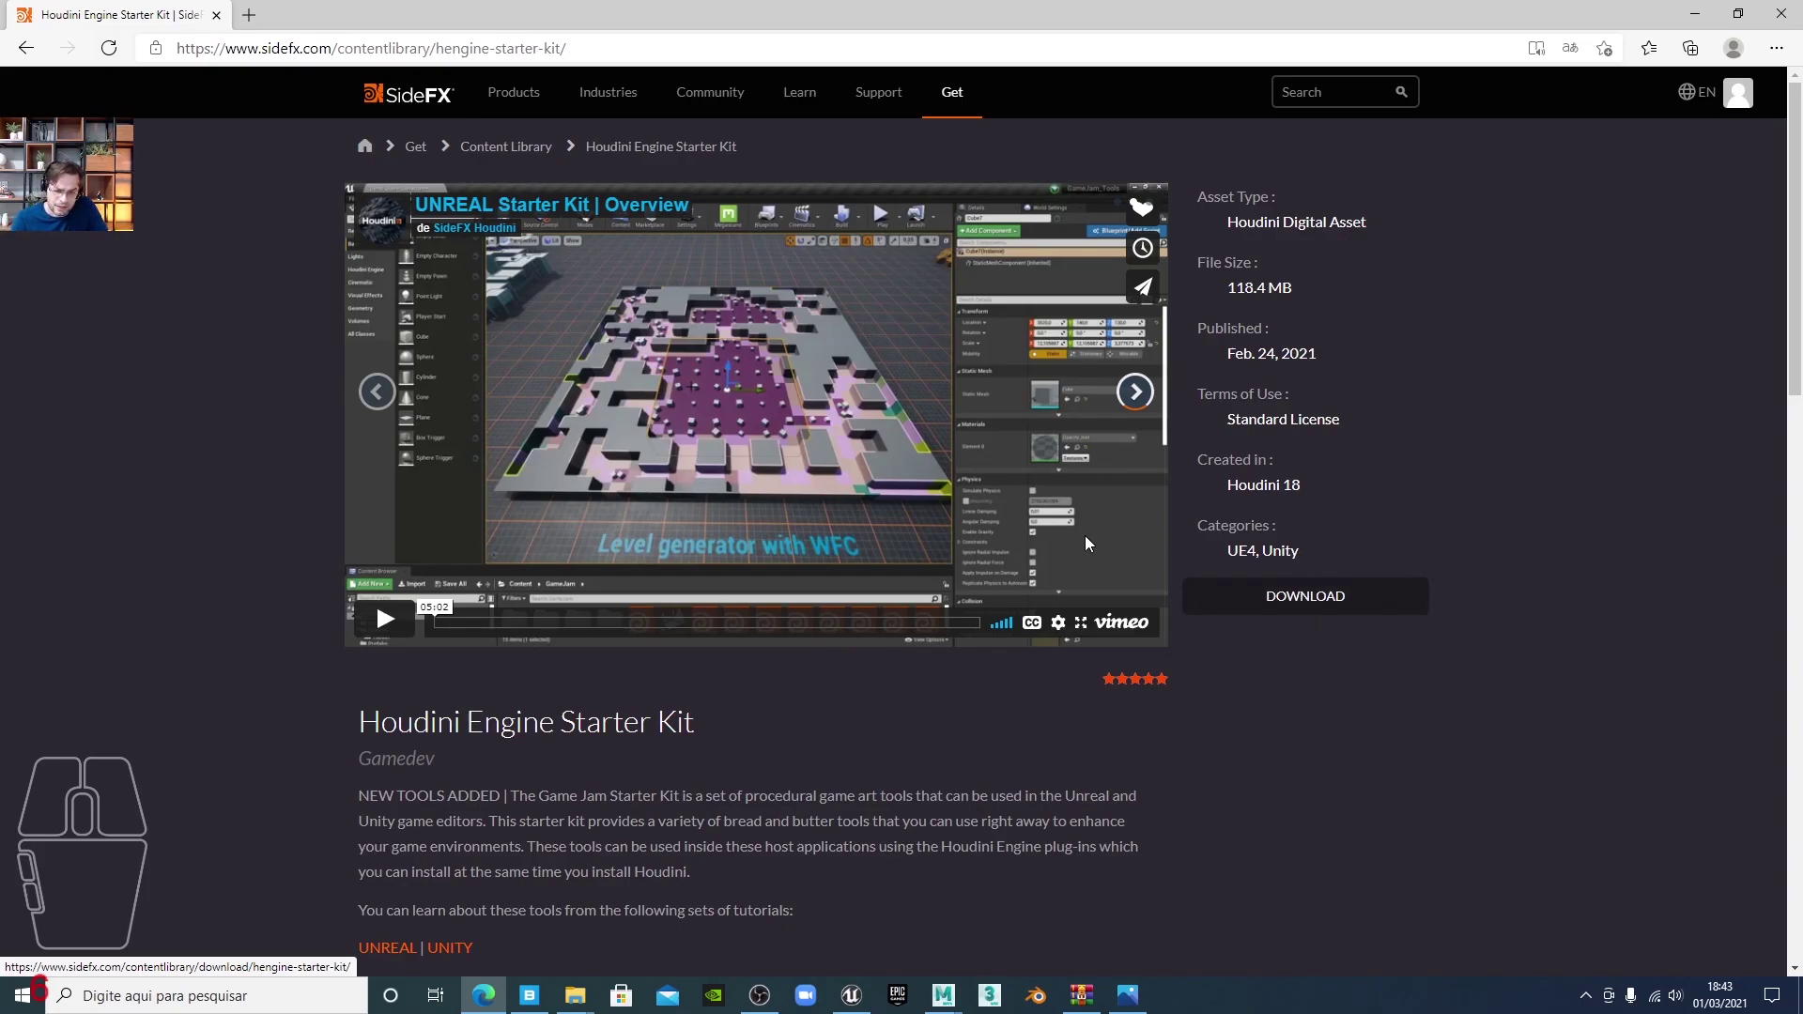
Bring up File Explorer with Win+E and open the Documents folder.
key("super+e")
left_click(199, 433)
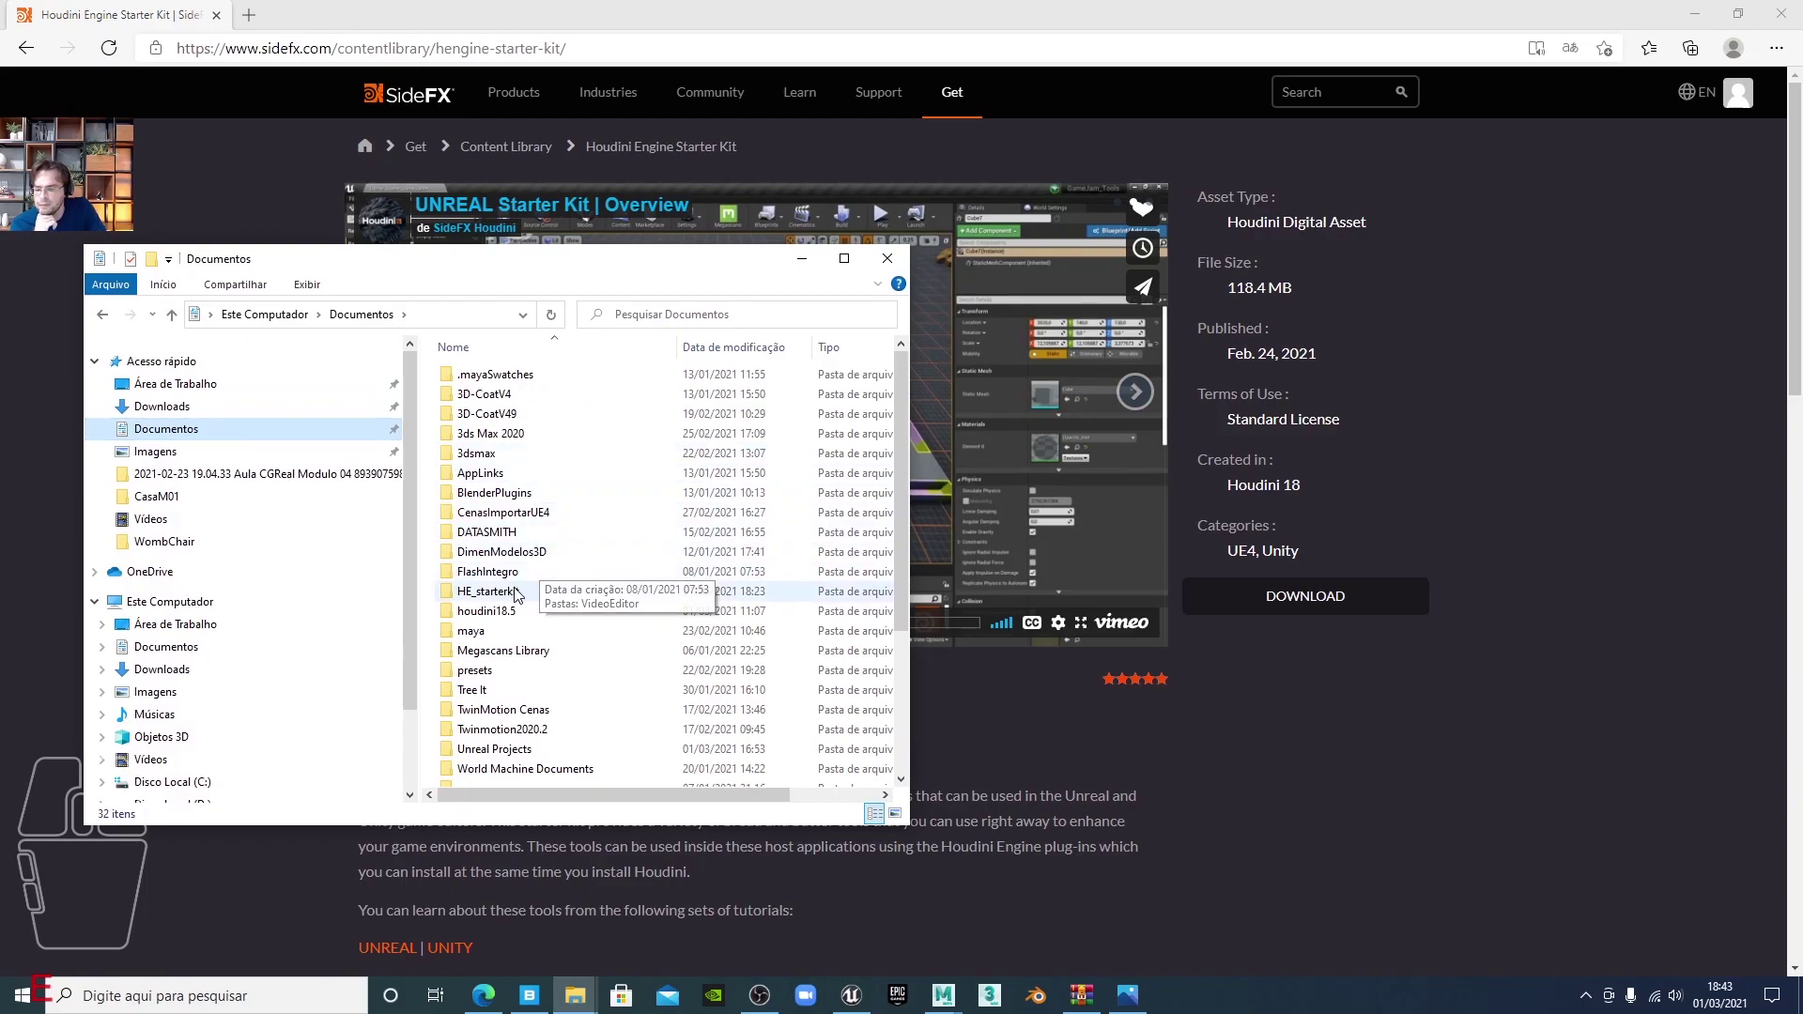